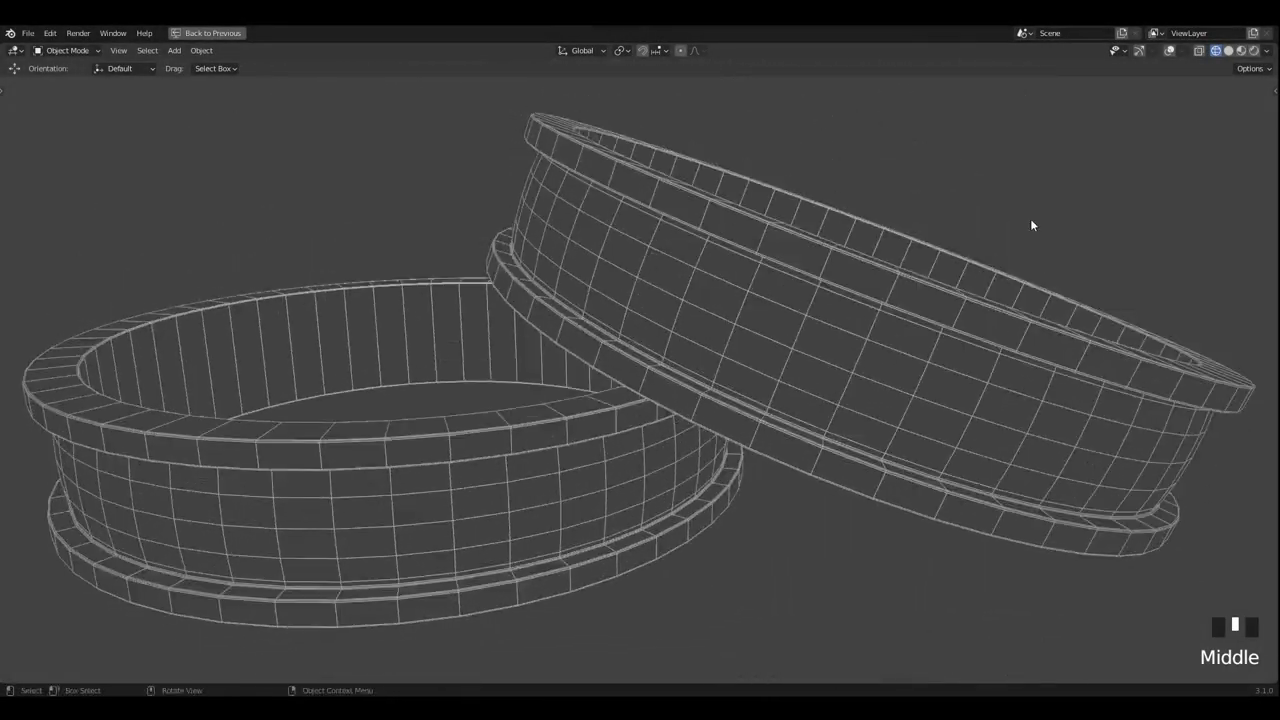
Orbit and zoom around the two finished gold lotus rings, unhiding all objects to inspect the relief
scroll("up", 3)
left_click_drag(947, 214, 1114, 120)
left_click(1114, 120)
left_click_drag(884, 213, 1239, 57)
left_click(1239, 57)
left_click_drag(1010, 180, 730, 183)
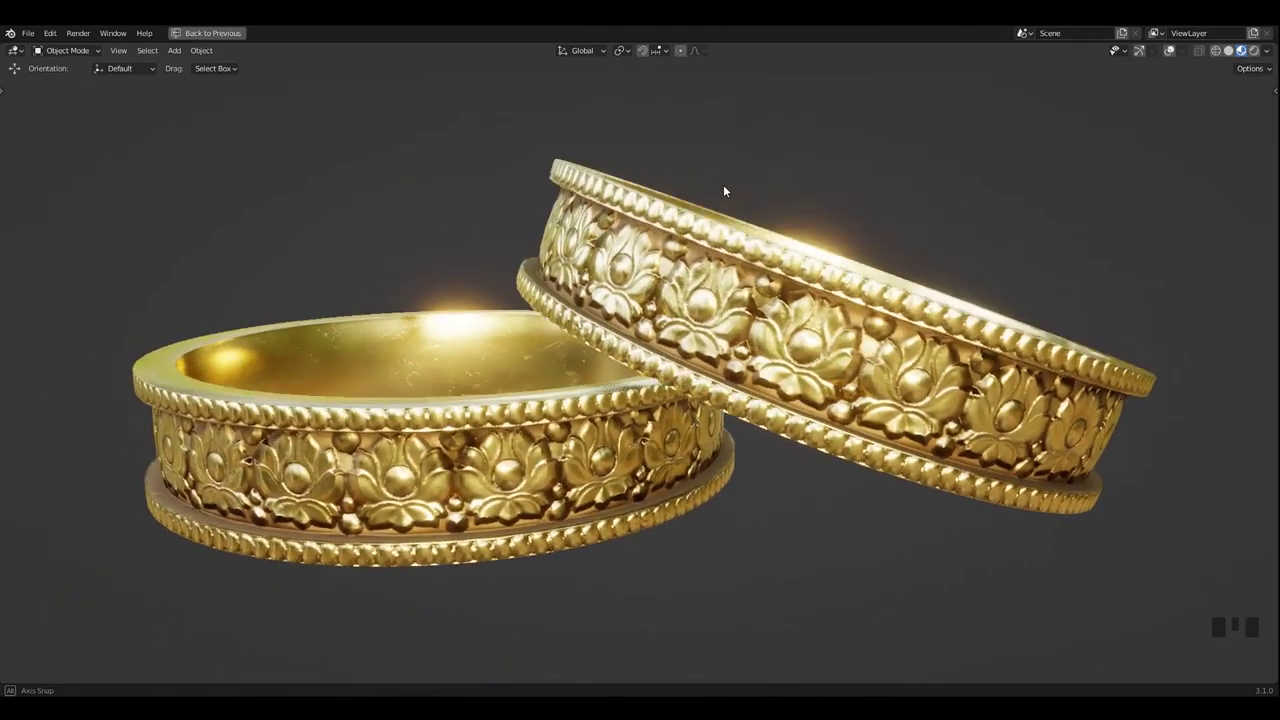
left_click_drag(788, 205, 790, 207)
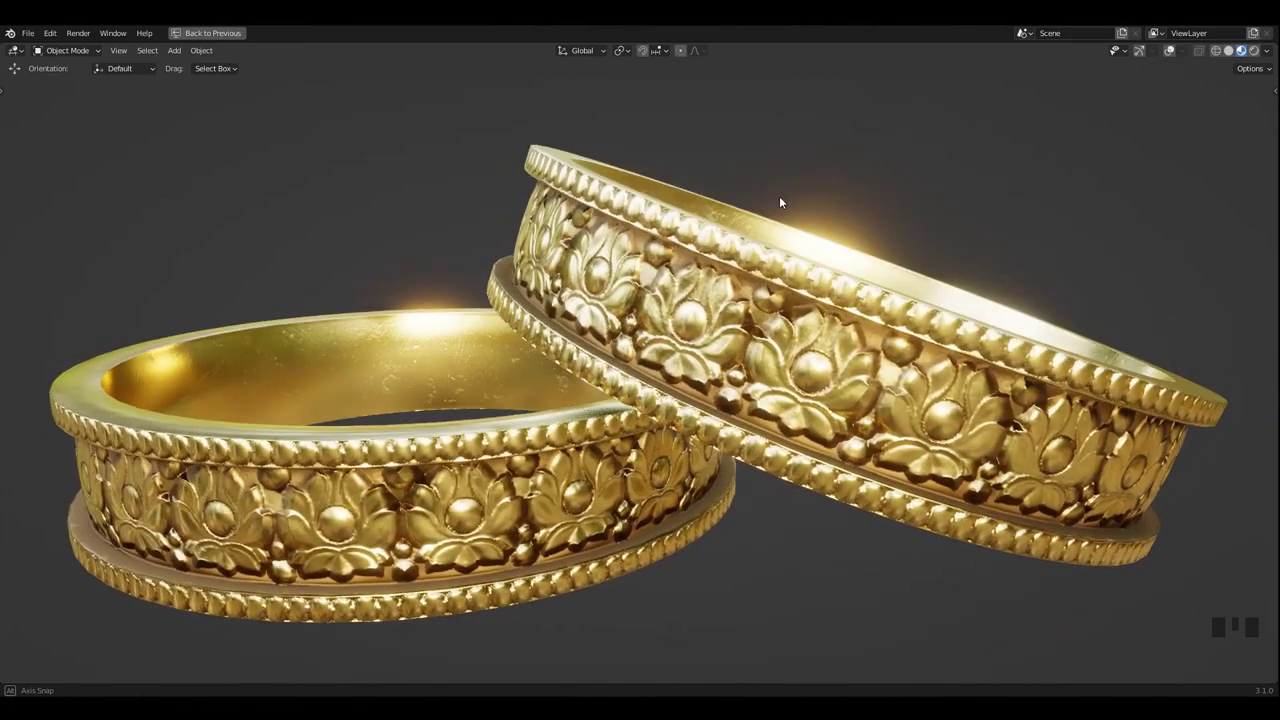
left_click_drag(740, 228, 920, 178)
left_click(920, 178)
key("alt+h")
left_click_drag(892, 221, 957, 248)
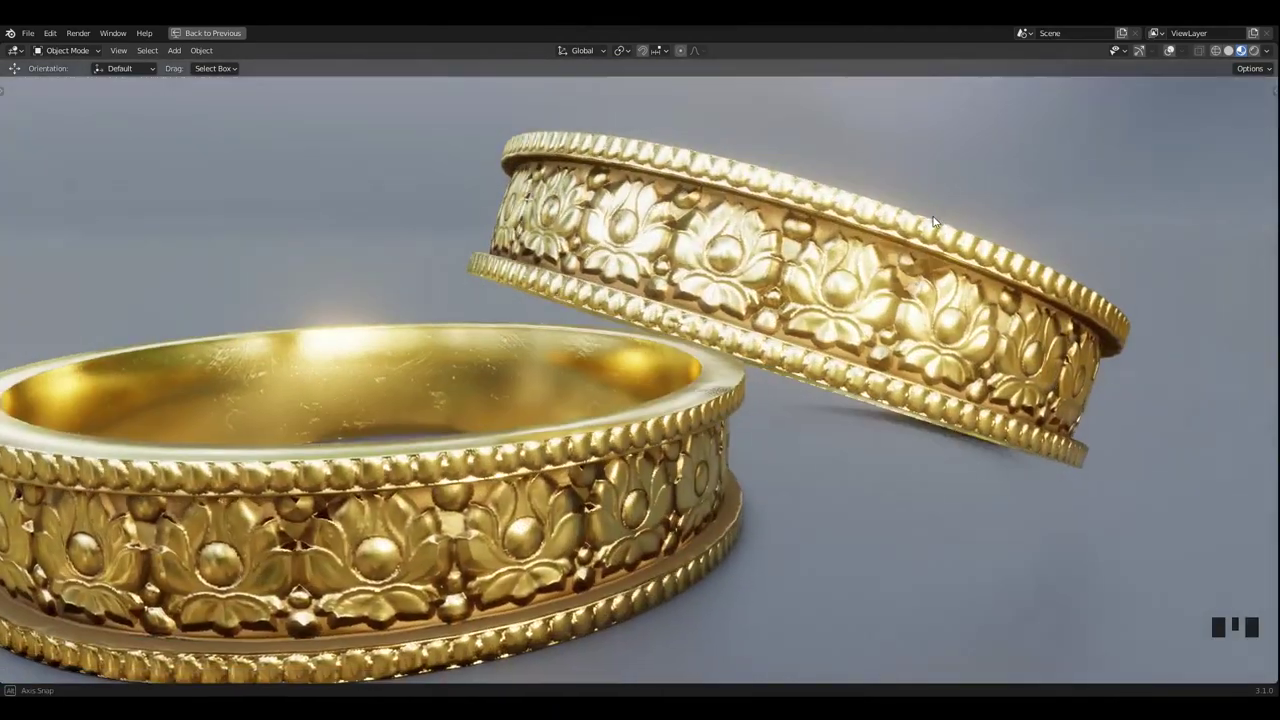
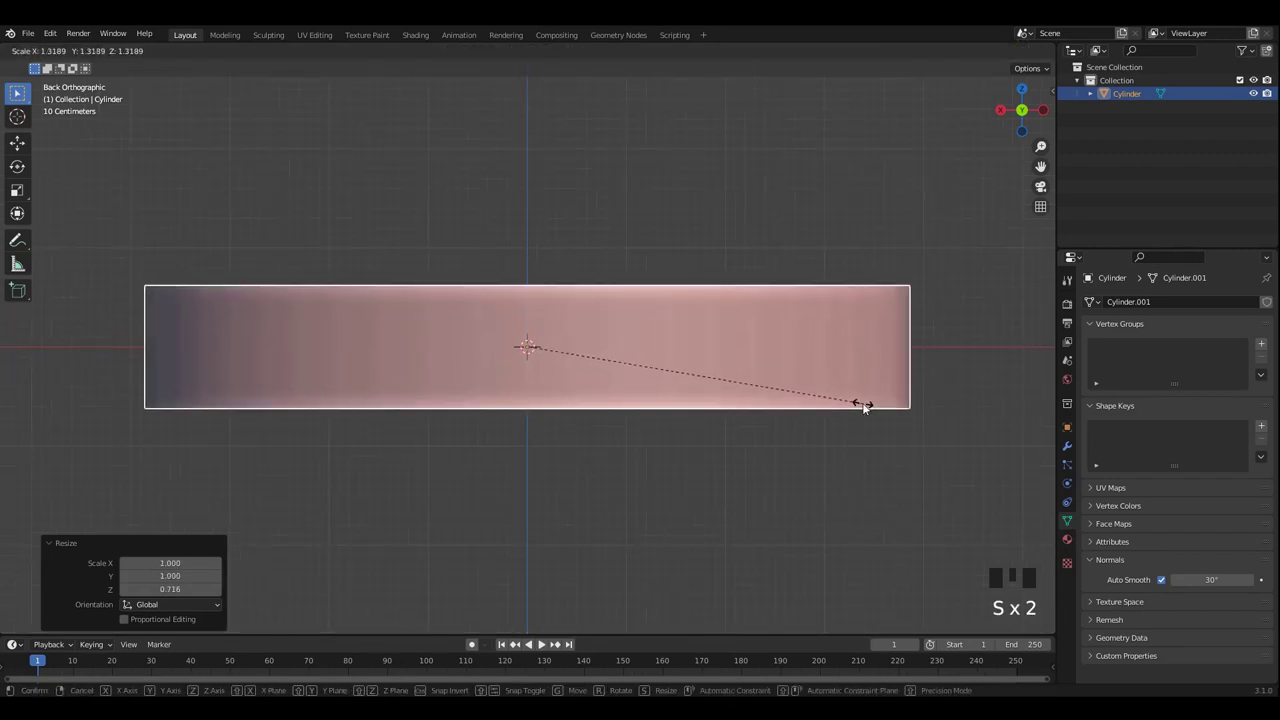
Apply the cylinder's location, raise it onto the origin and scale it along Z
key("ctrl+a")
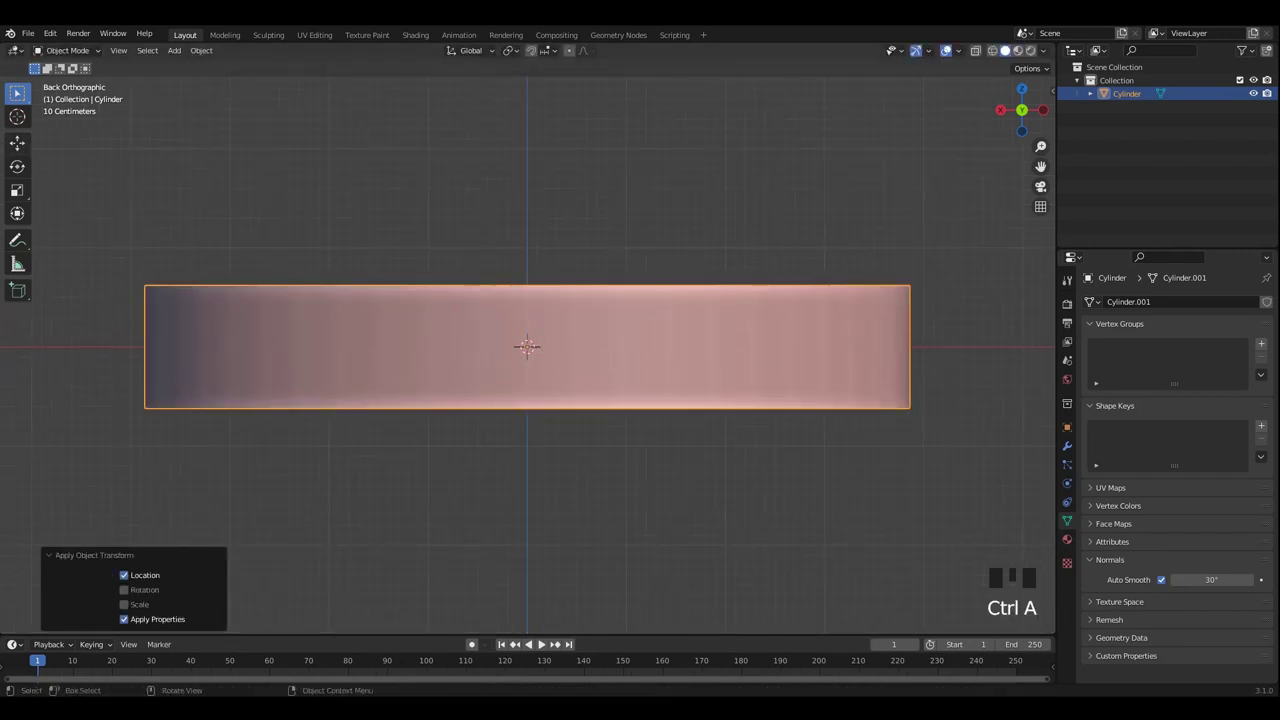
left_click_drag(34, 145, 508, 279)
scroll("down", 3)
left_click(532, 304)
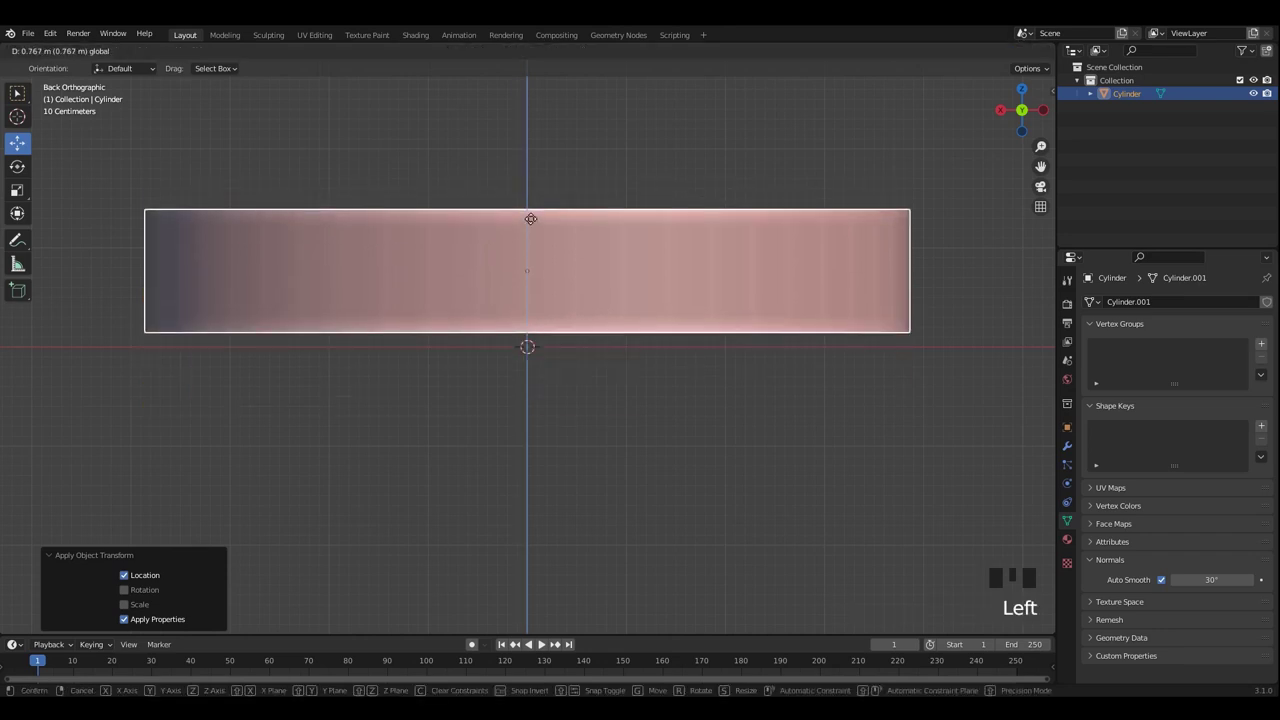
key("ctrl+a")
key("s")
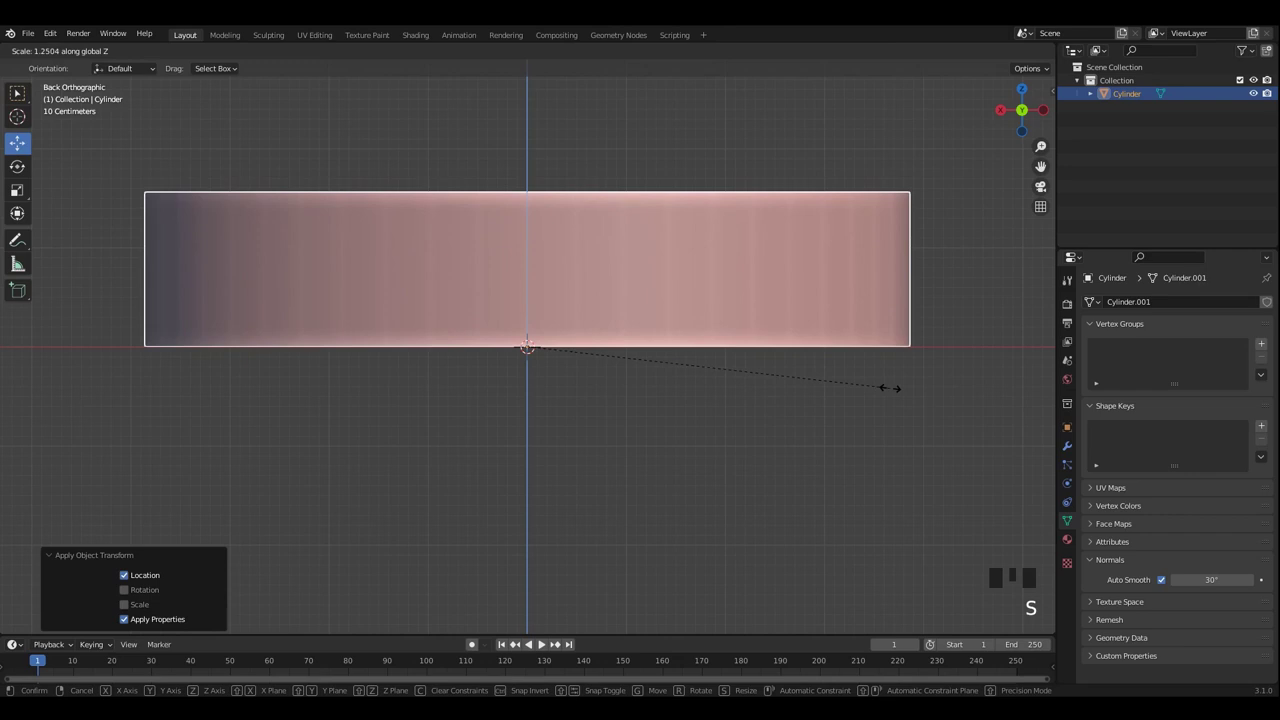
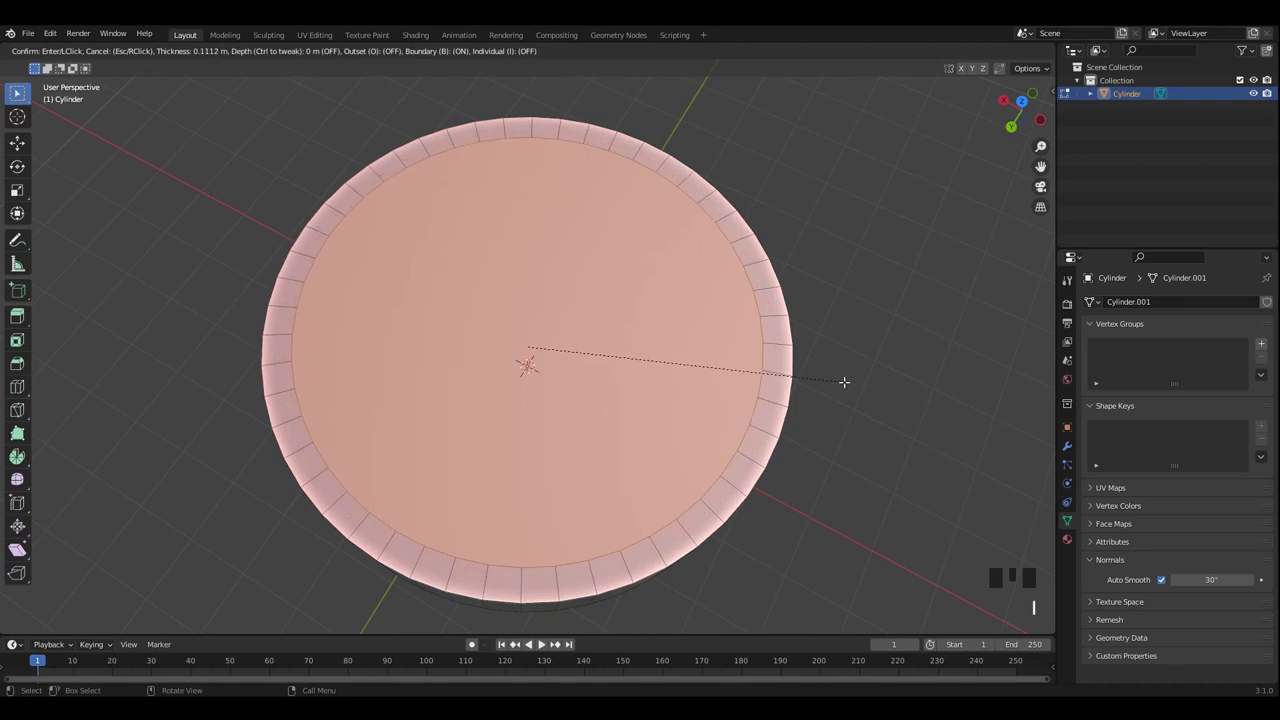
Inset the top face and delete it to hollow the cylinder into an open ring band
left_click_drag(770, 297, 882, 227)
key("Tab")
left_click_drag(728, 203, 727, 264)
left_click(727, 264)
key("ctrl+a")
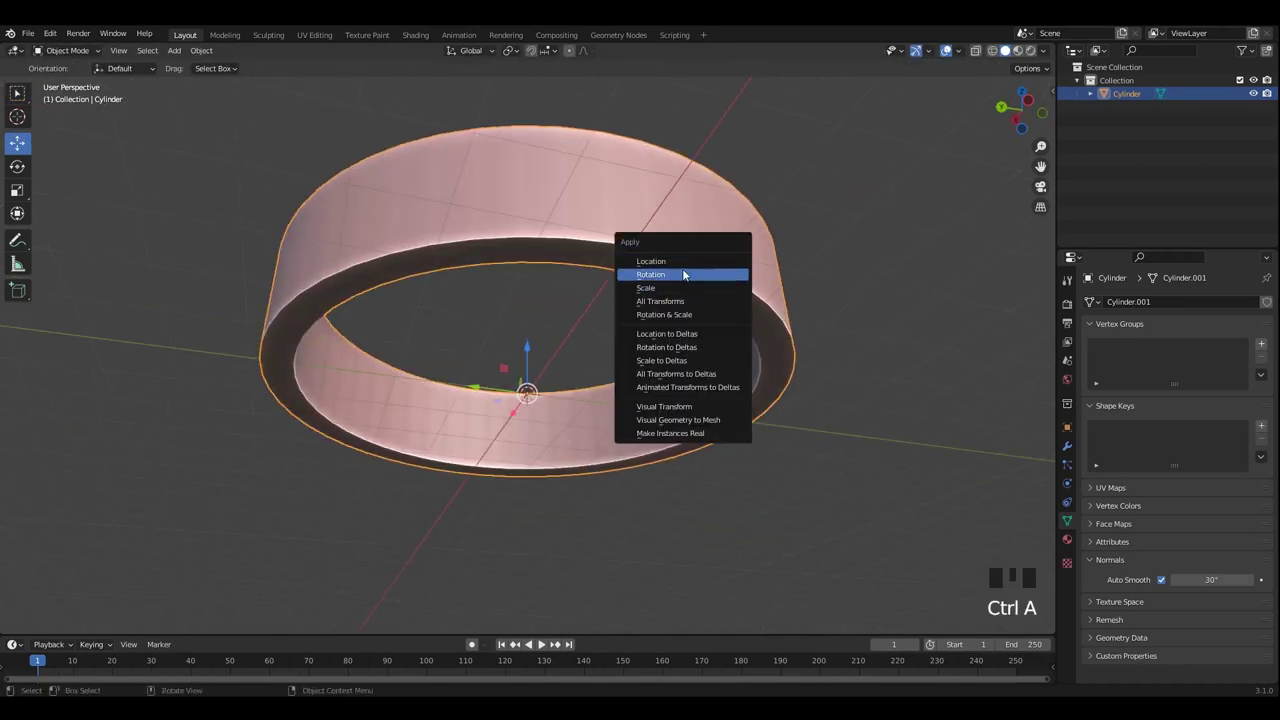
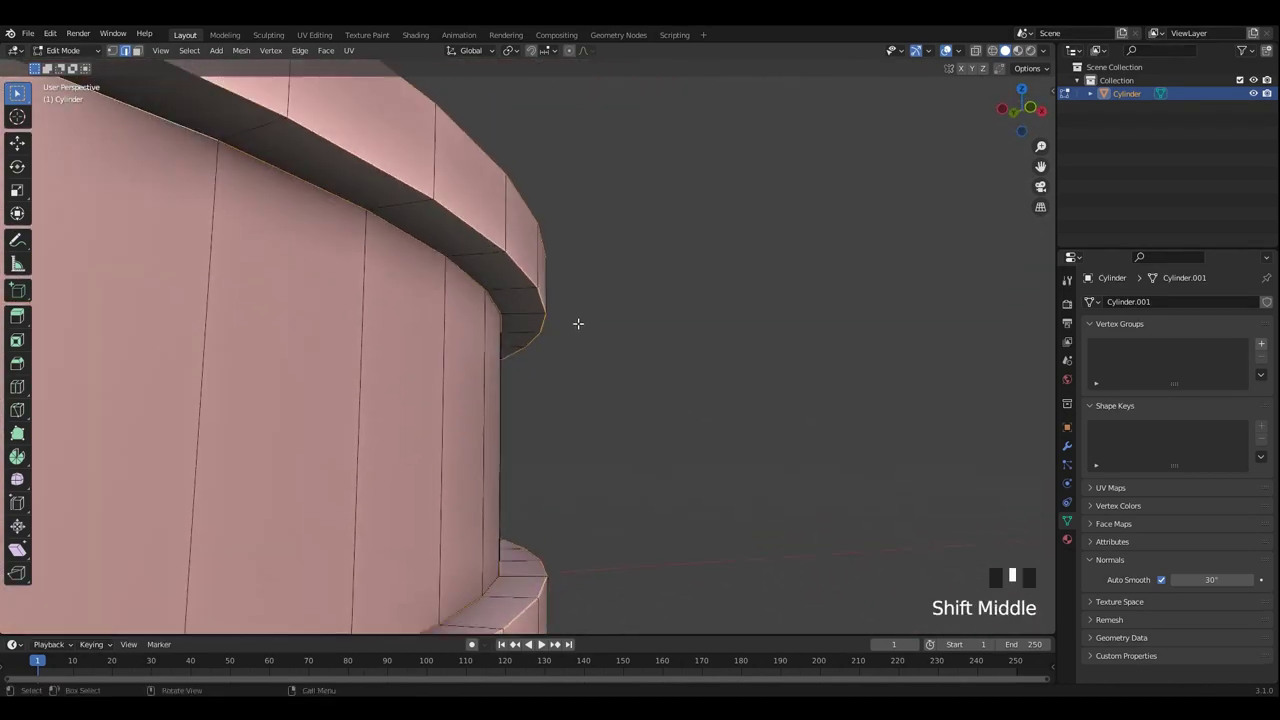
Bevel the band's rim edge loops with 2 segments and check the rounded edges from several views
key("ctrl+b")
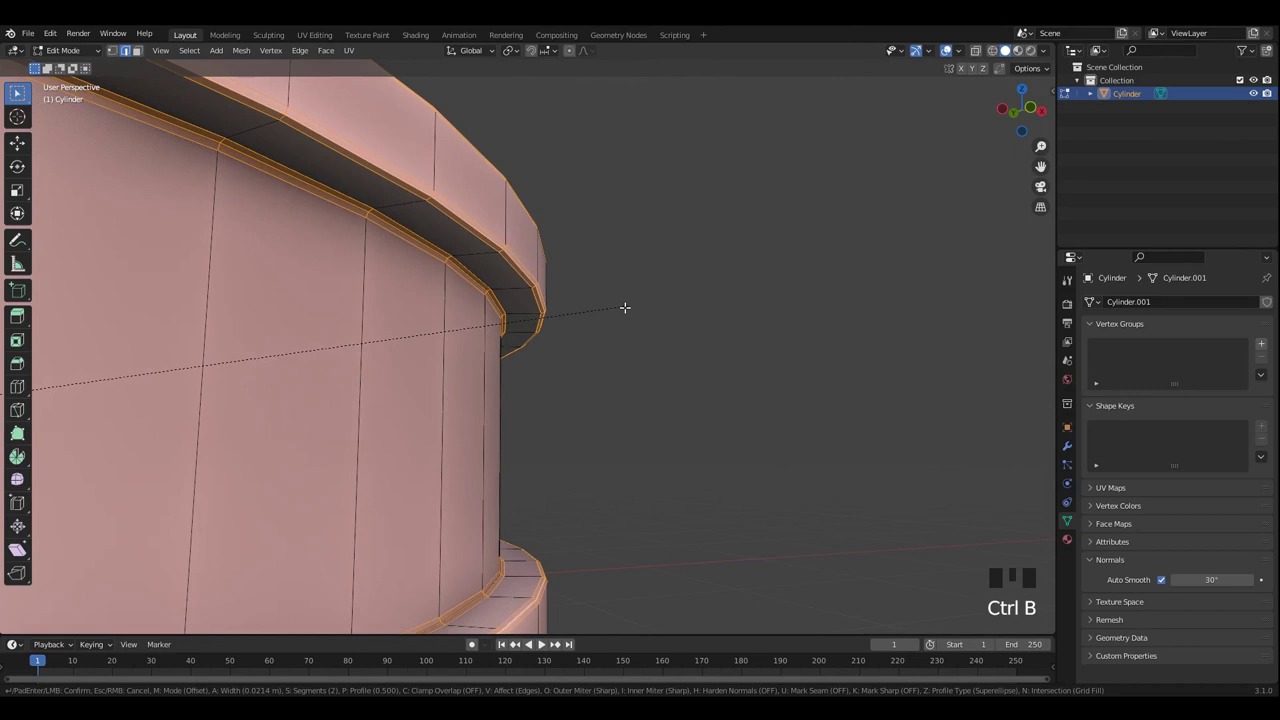
scroll("down", 3)
key("Tab")
left_click_drag(644, 291, 537, 312)
key("ctrl+a")
middle_click(553, 319)
key("`")
left_click(617, 388)
key("ctrl+1")
left_click_drag(653, 352, 673, 334)
left_click(673, 334)
key("`")
Shade the band smooth in Object Mode, apply all transforms and save the file as 11.blend
left_click_drag(794, 375, 781, 361)
scroll("up", 3)
left_click_drag(734, 362, 708, 361)
left_click_drag(708, 361, 679, 328)
key("`")
left_click(814, 387)
left_click_drag(722, 397, 717, 382)
left_click(717, 382)
key("ctrl+a")
left_click_drag(651, 355, 633, 371)
key("ctrl+s")
left_click_drag(654, 368, 643, 351)
Inspect the smoothed band, then apply all transforms once more and save again
key("`")
middle_click(628, 382)
left_click(666, 363)
key("`")
left_click_drag(782, 441, 698, 339)
left_click_drag(682, 399, 499, 372)
left_click_drag(593, 341, 687, 360)
key("ctrl+s")
left_click_drag(683, 356, 750, 383)
key("`")
left_click_drag(763, 387, 646, 355)
key("ctrl+a")
left_click_drag(632, 348, 729, 356)
key("ctrl+s")
left_click(660, 303)
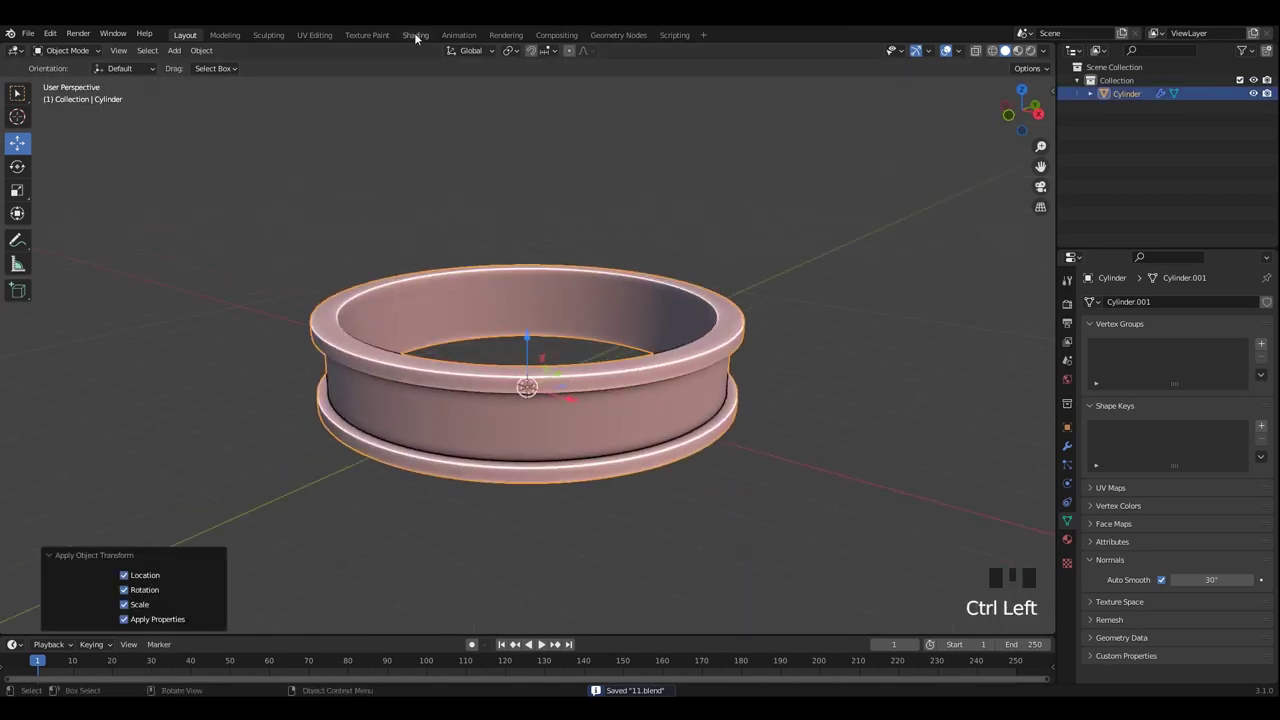
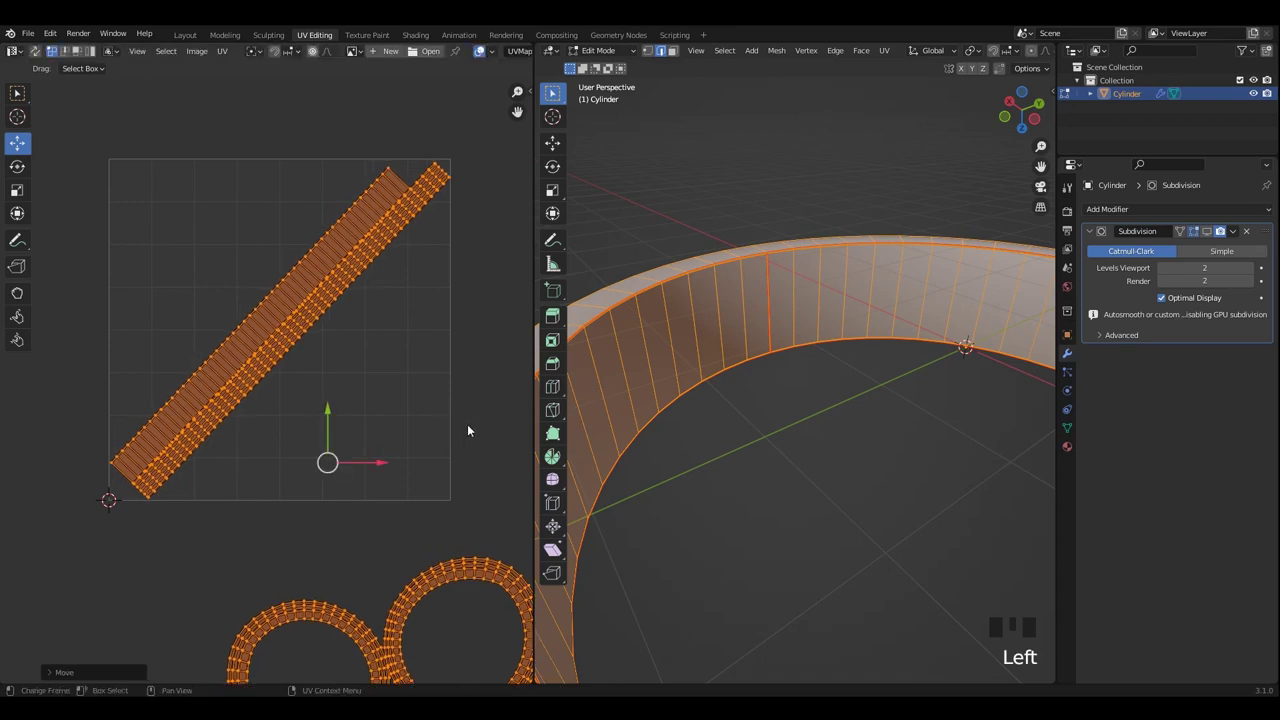
Scale the band's unwrapped UV strip to fit the UV tile and return to Layout
key("s")
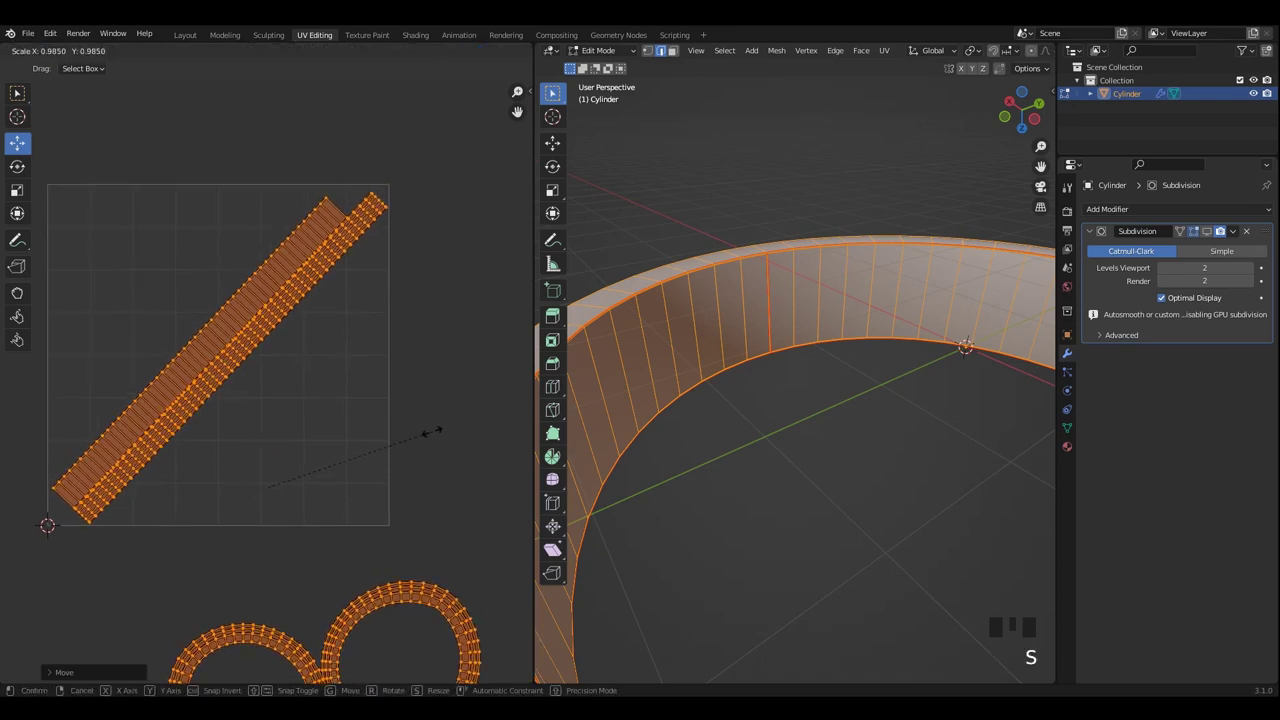
key("Tab")
key("Tab")
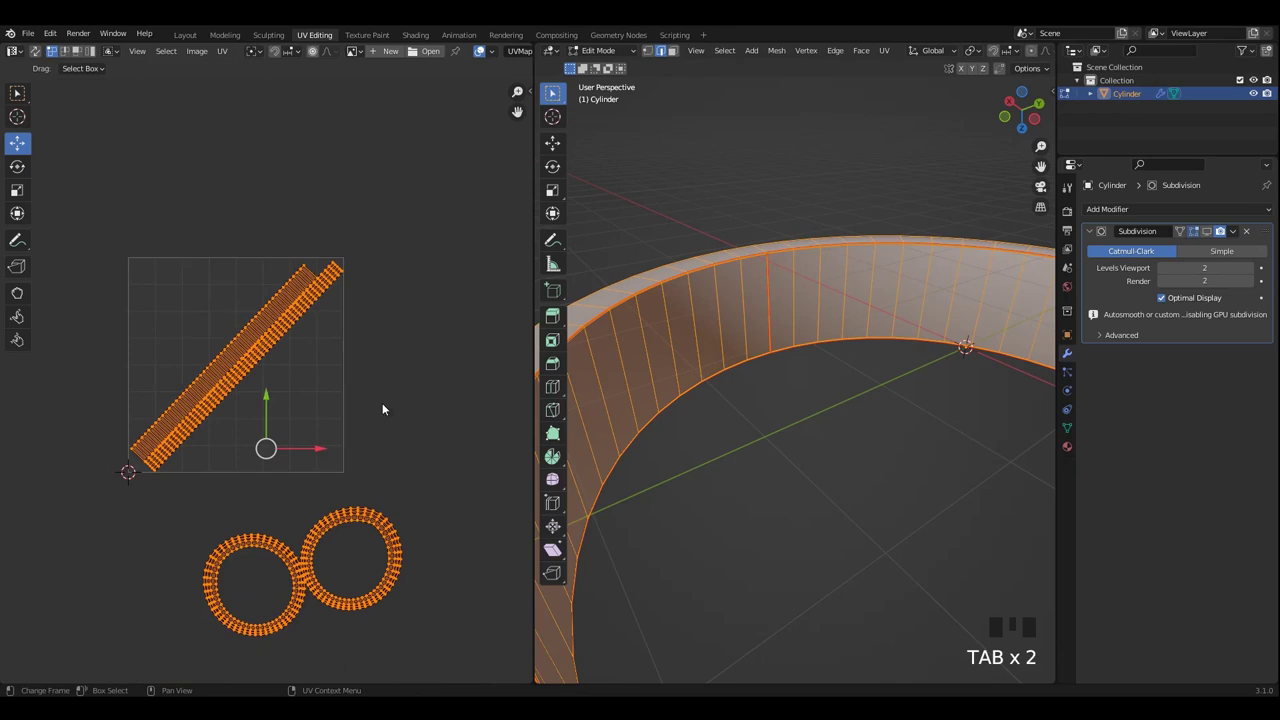
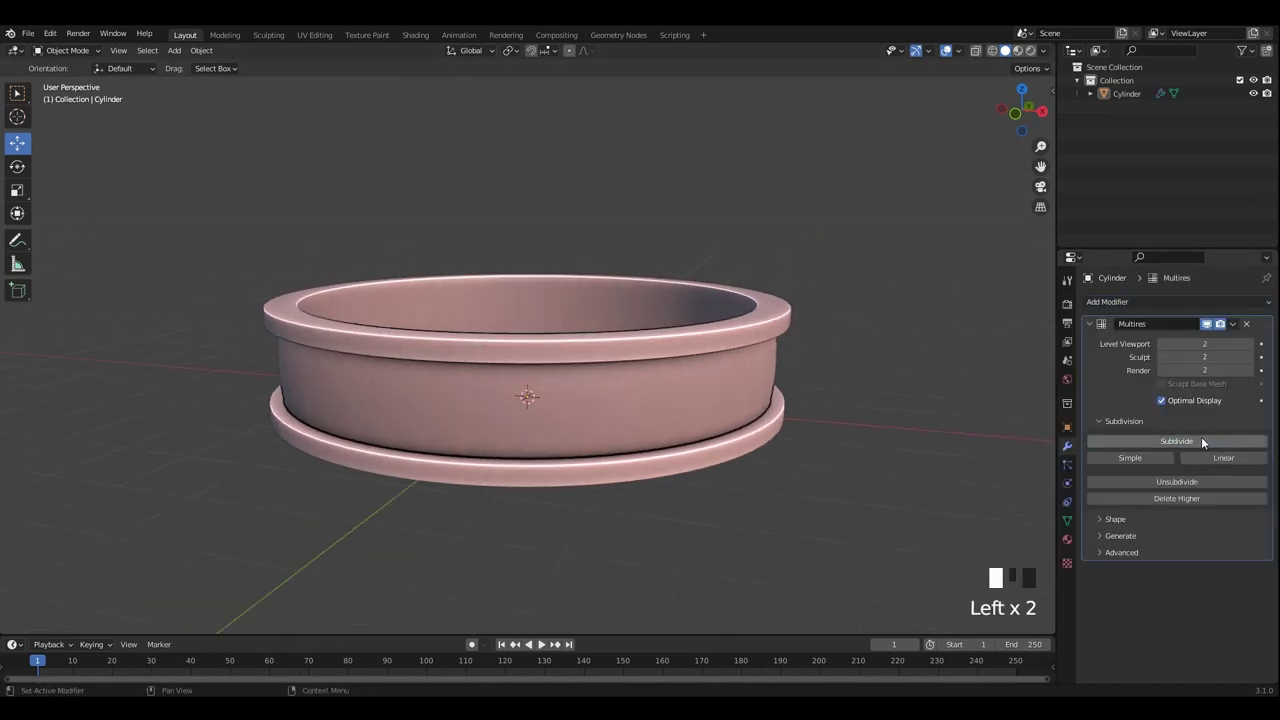
Subdivide the Multires modifier repeatedly up to level 5 and save the project
scroll("down", 3)
scroll("up", 3)
left_click(710, 319)
key("`")
left_click_drag(809, 376, 718, 381)
scroll("up", 3)
left_click(718, 381)
key("ctrl+a")
left_click(899, 372)
middle_click(832, 343)
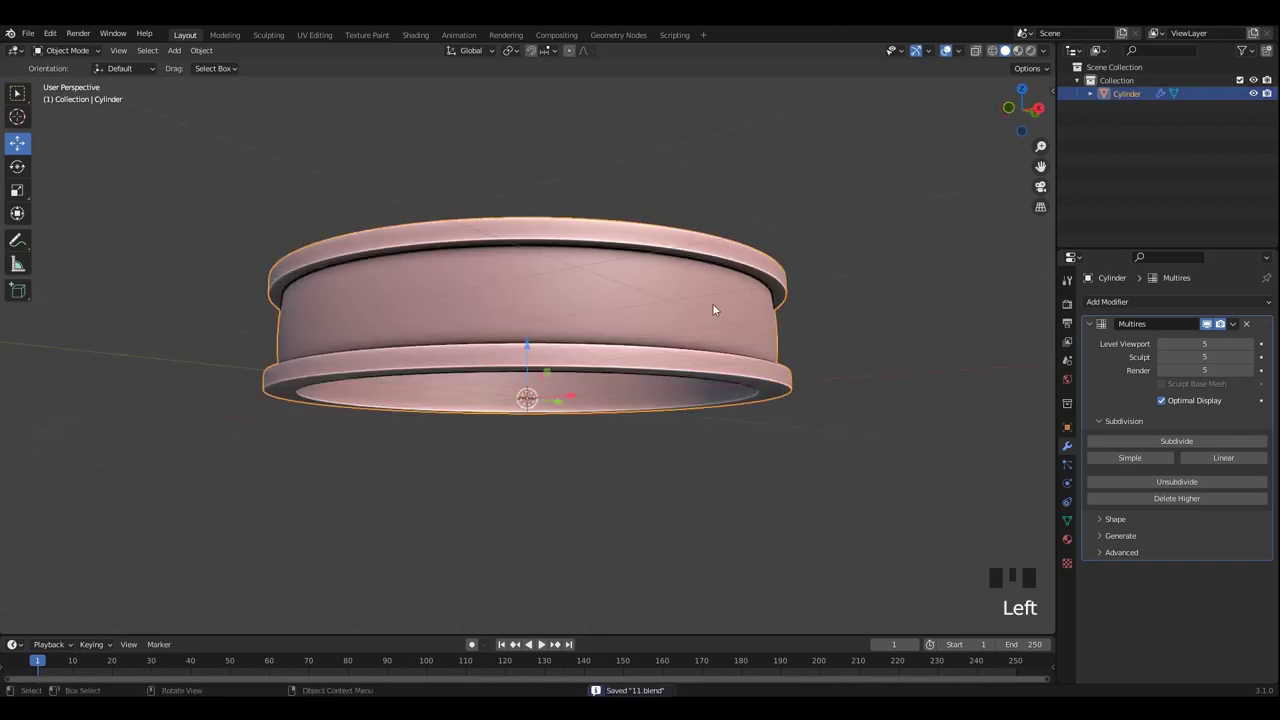
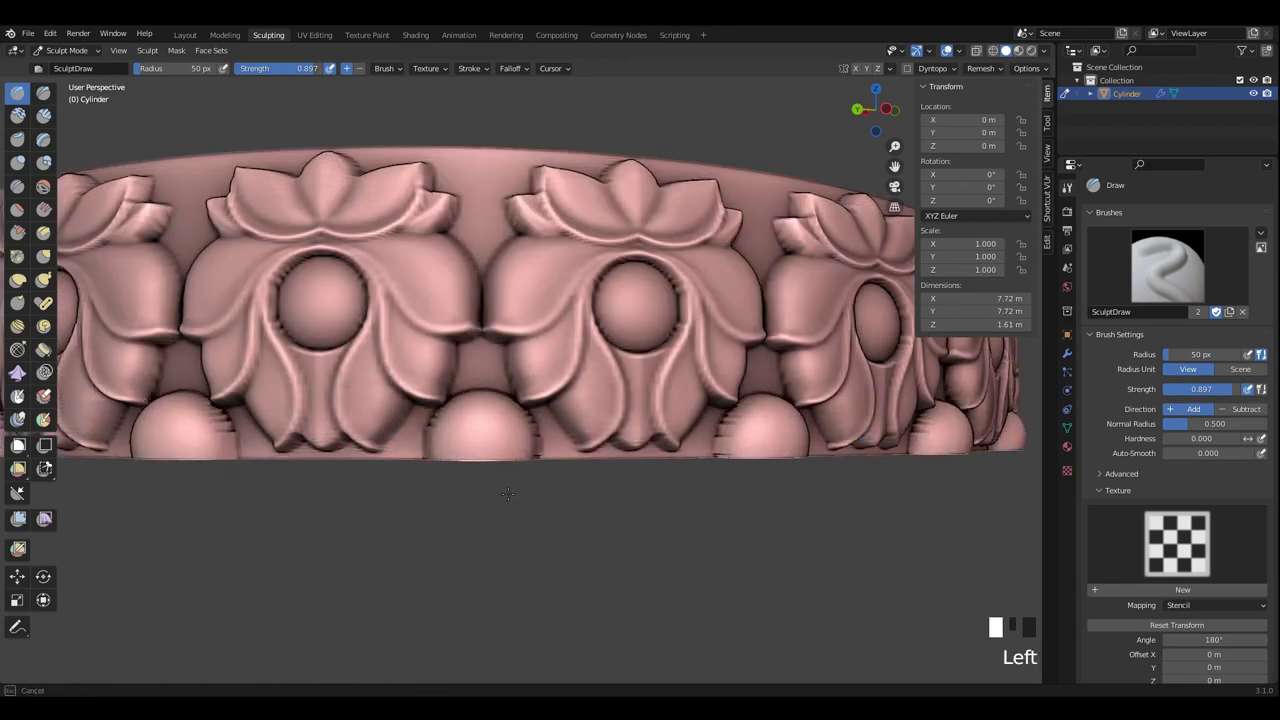
Undo a stamp and lower the Draw brush strength for the lotus stencil
key("ctrl+z")
key("shift+f")
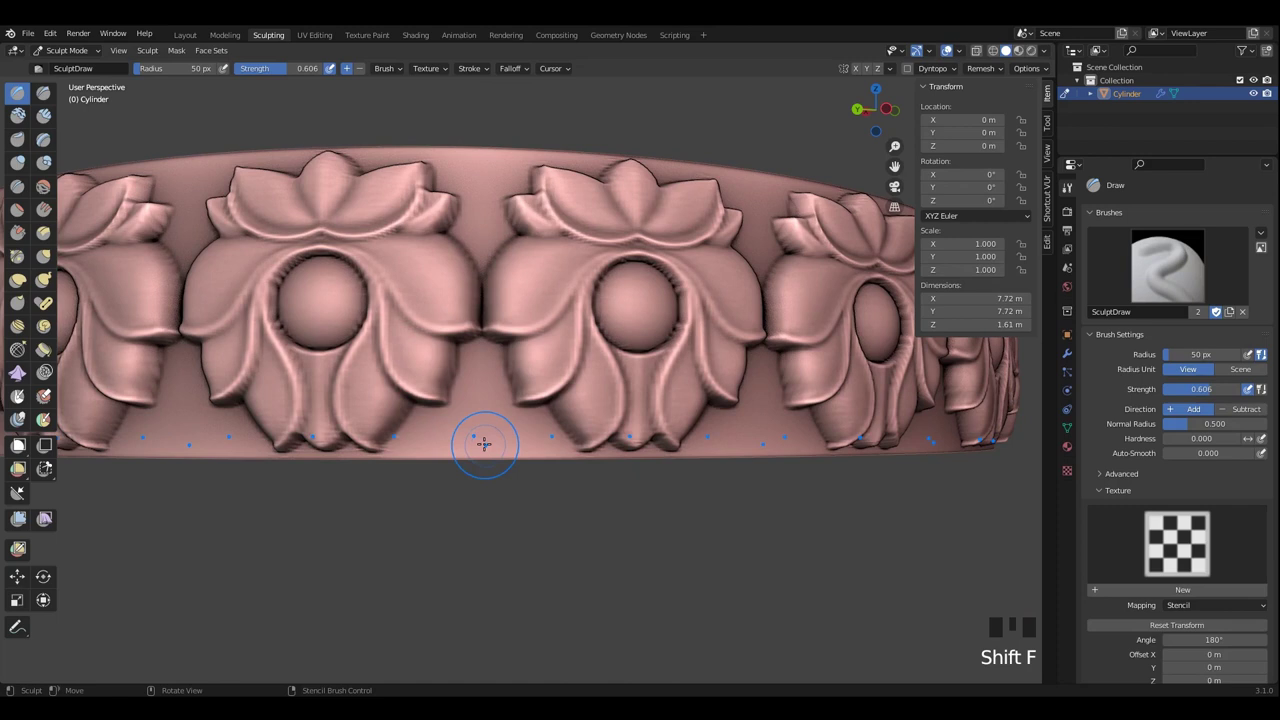
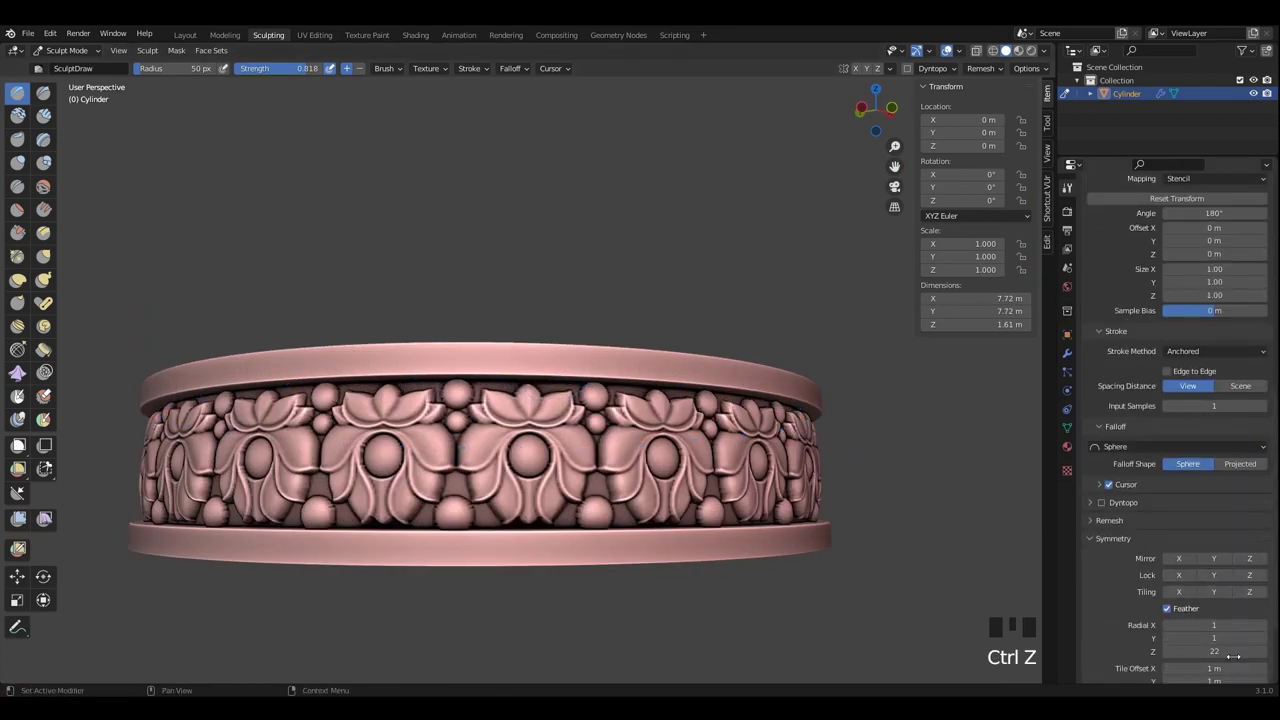
Zoom in on the rim to stamp the bead row with the stencil brush
scroll("up", 3)
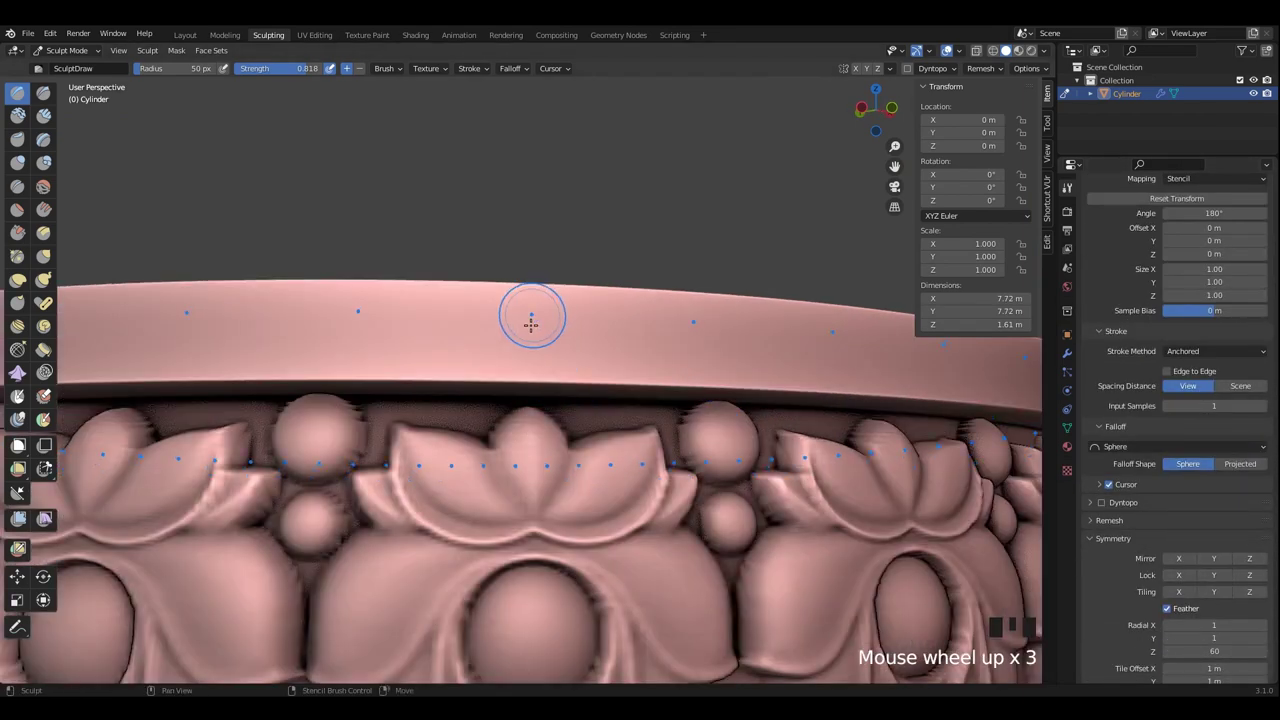
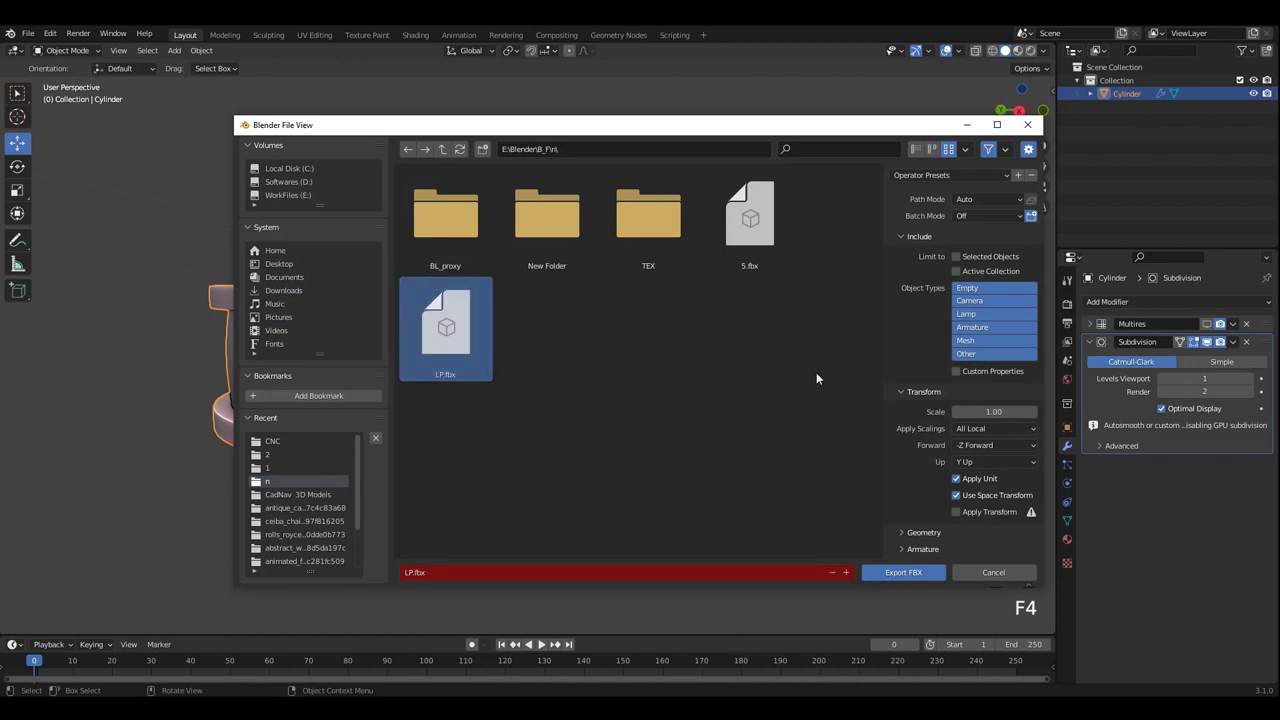
Orbit around the beaded ring and bring up the File menu for FBX export
left_click_drag(550, 359, 1211, 346)
left_click_drag(1211, 346, 774, 269)
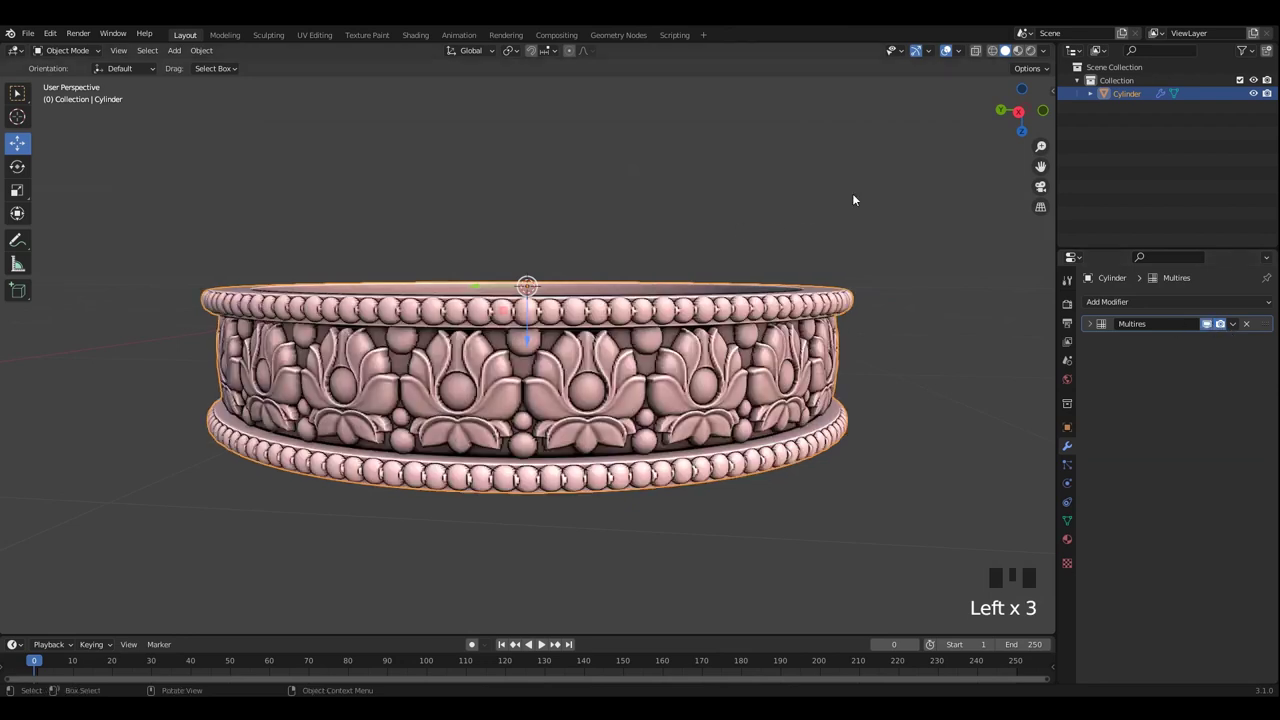
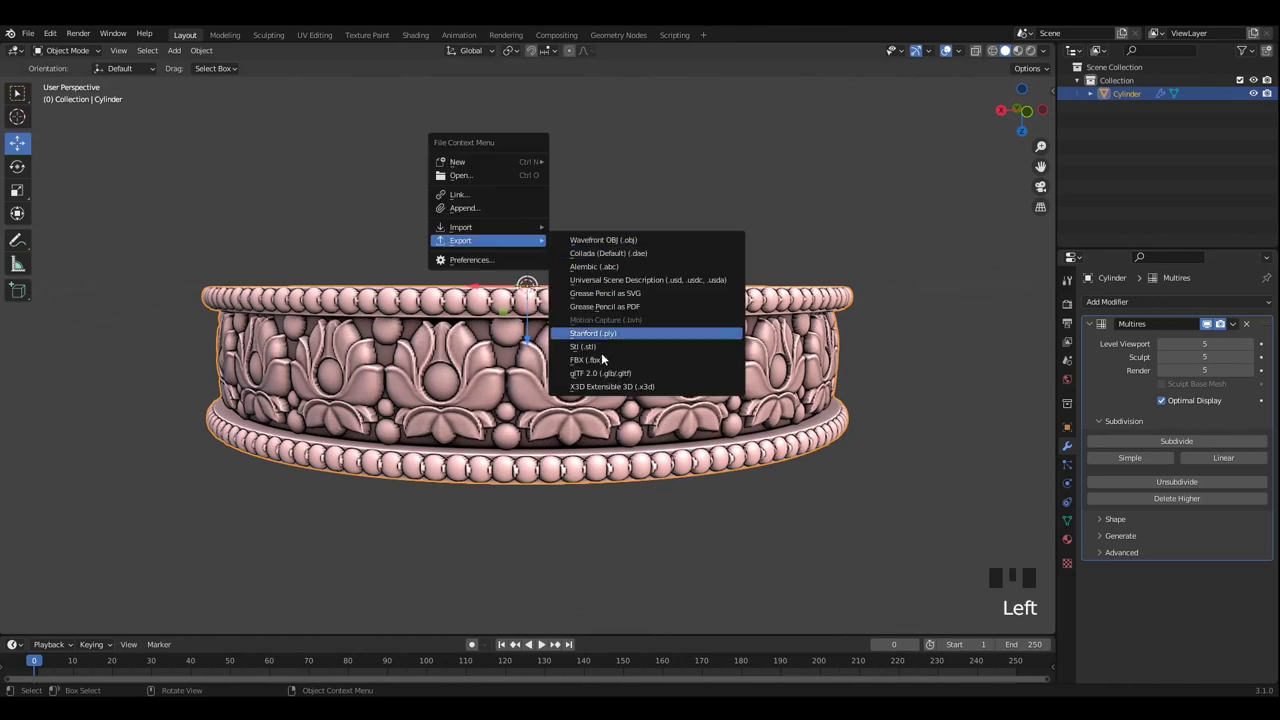
key("F4")
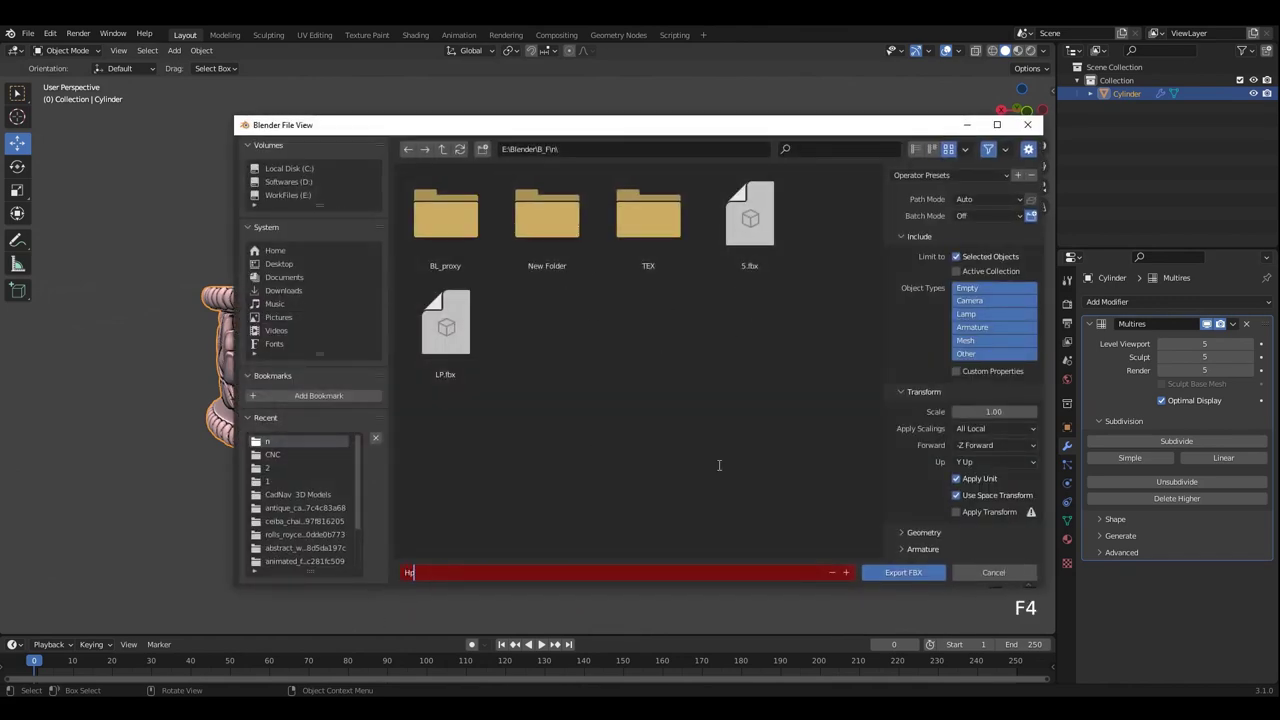
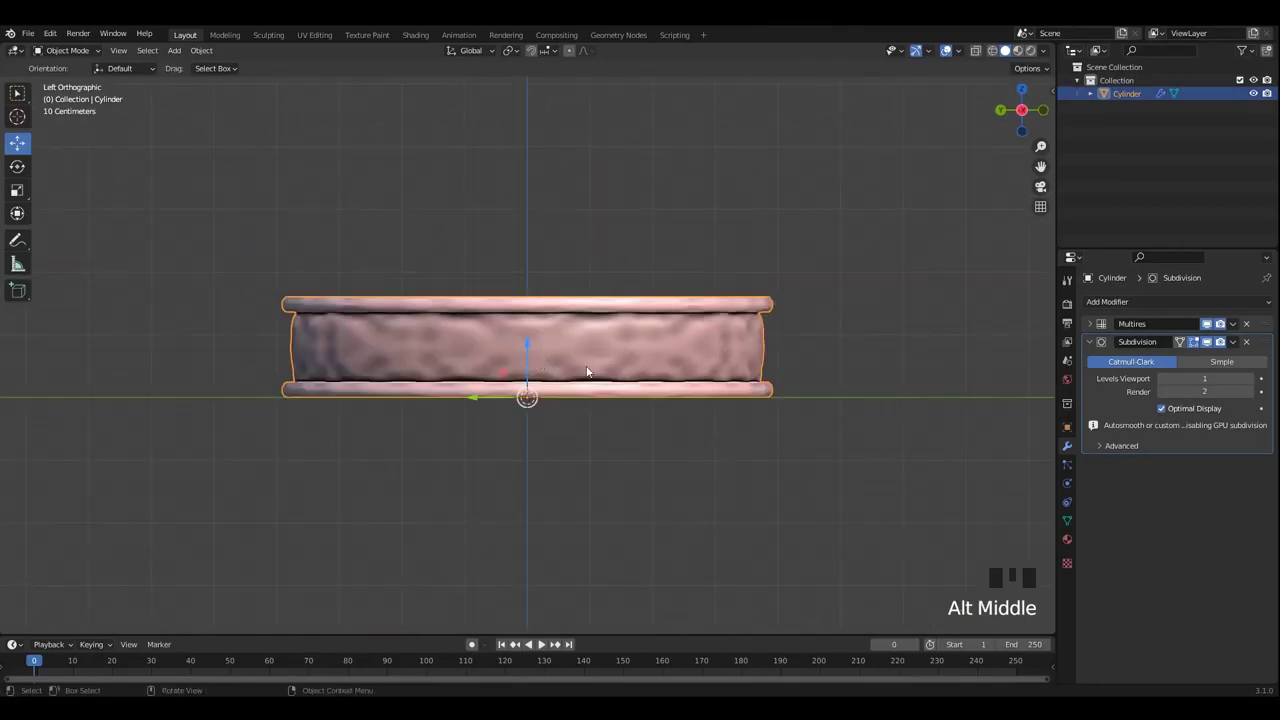
Rotate the band 180 degrees around the vertical axis
key("r")
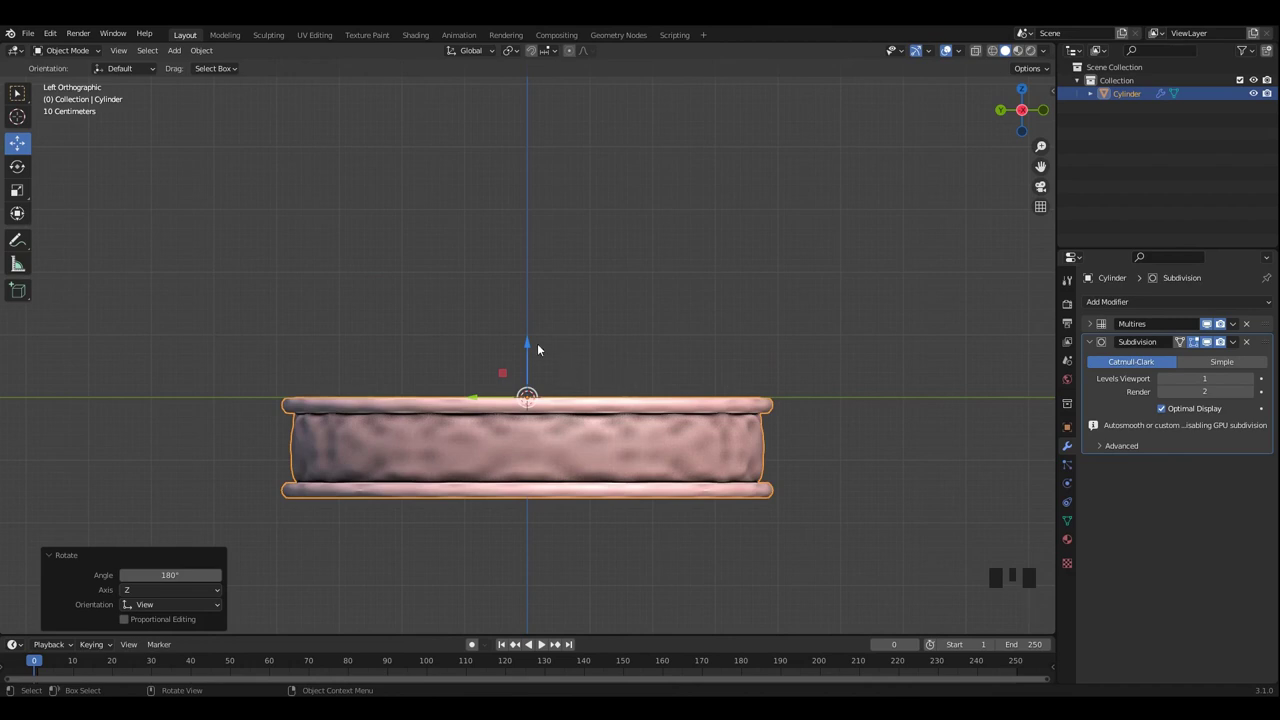
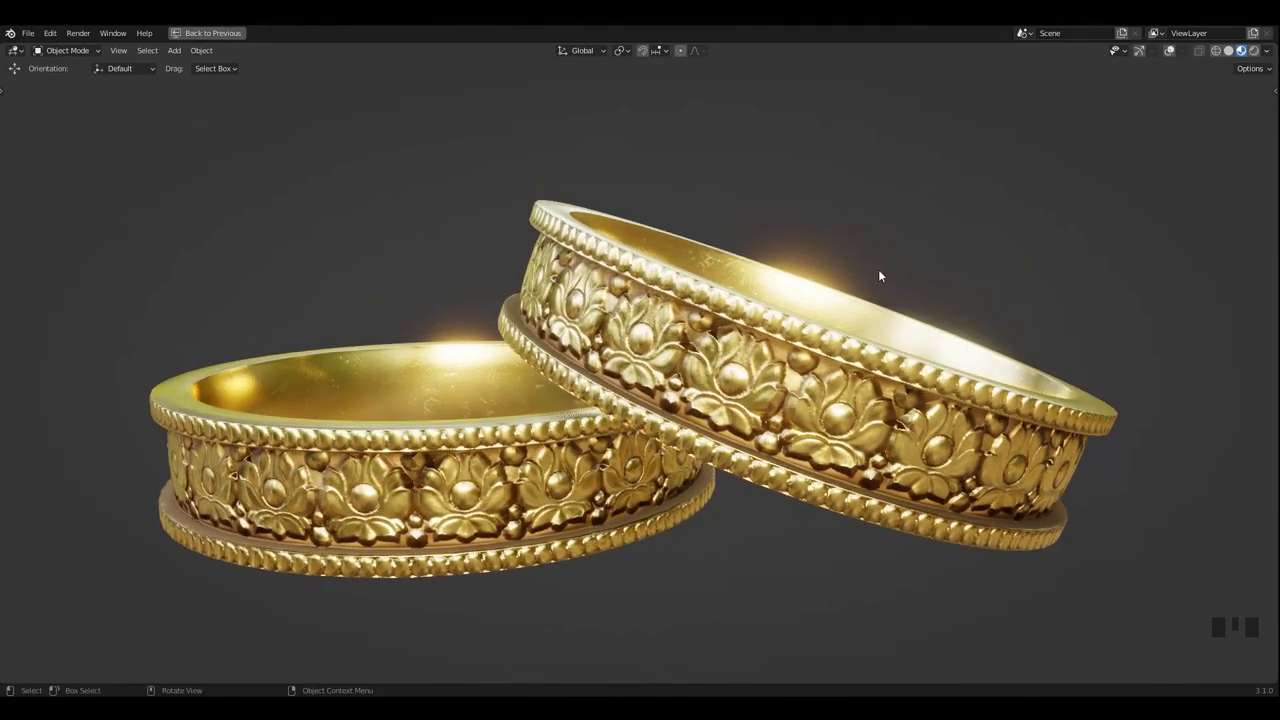
Orbit and zoom around the two rendered gold rings to inspect the lotus and bead relief before saving
left_click_drag(865, 270, 838, 293)
scroll("up", 3)
left_click_drag(841, 293, 896, 309)
scroll("down", 3)
left_click_drag(883, 302, 864, 293)
scroll("down", 3)
middle_click(895, 299)
scroll("up", 3)
left_click_drag(865, 298, 852, 288)
left_click_drag(860, 313, 854, 268)
middle_click(855, 272)
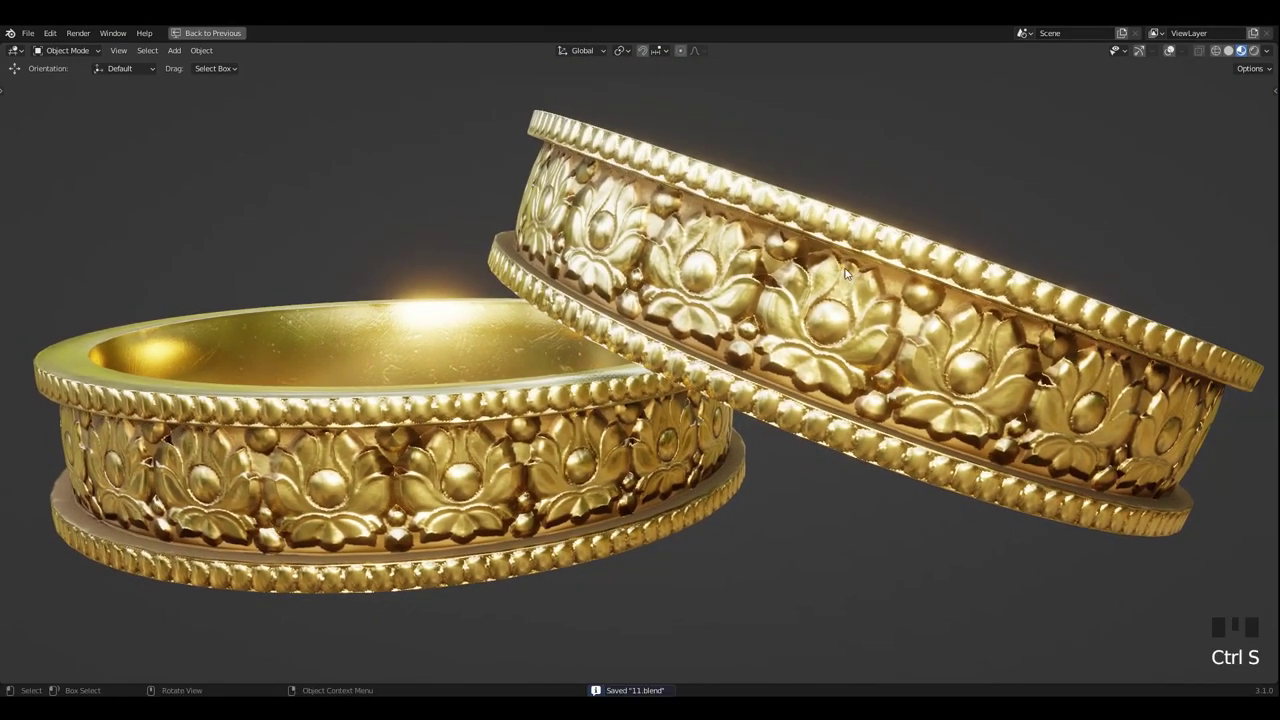